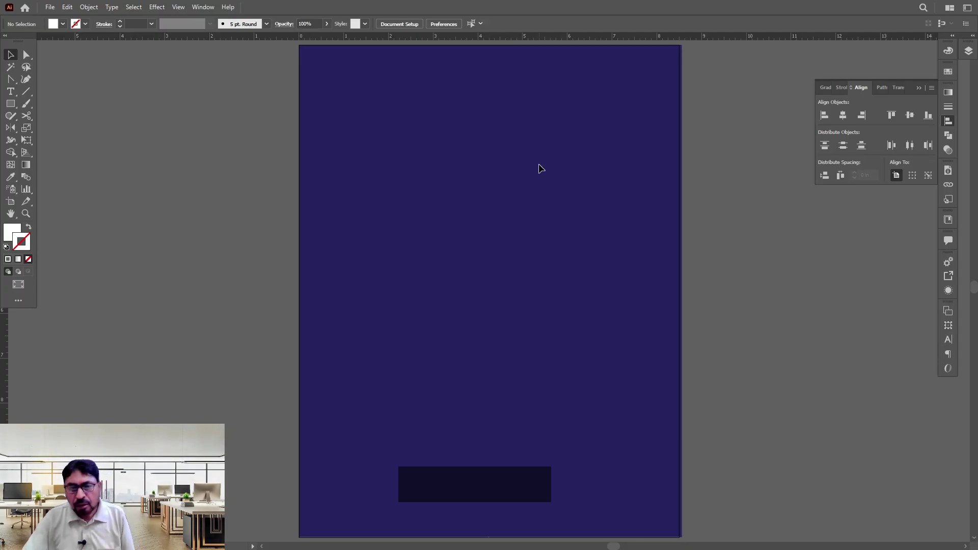
- Zoom in on the dark blue artboard to prepare for drawing the white rectangle
{"action": "double_click", "coordinate": [887, 527]}
{"action": "key", "text": "space"}
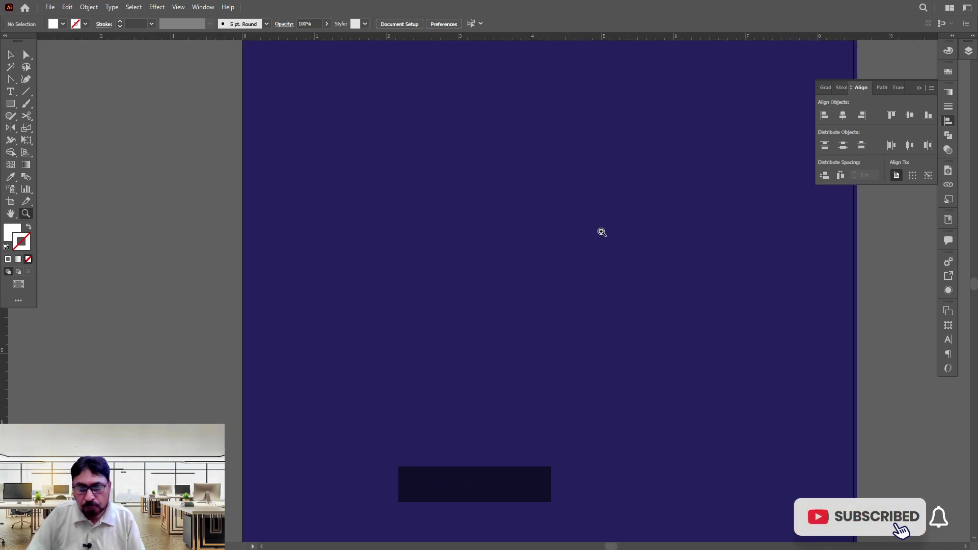
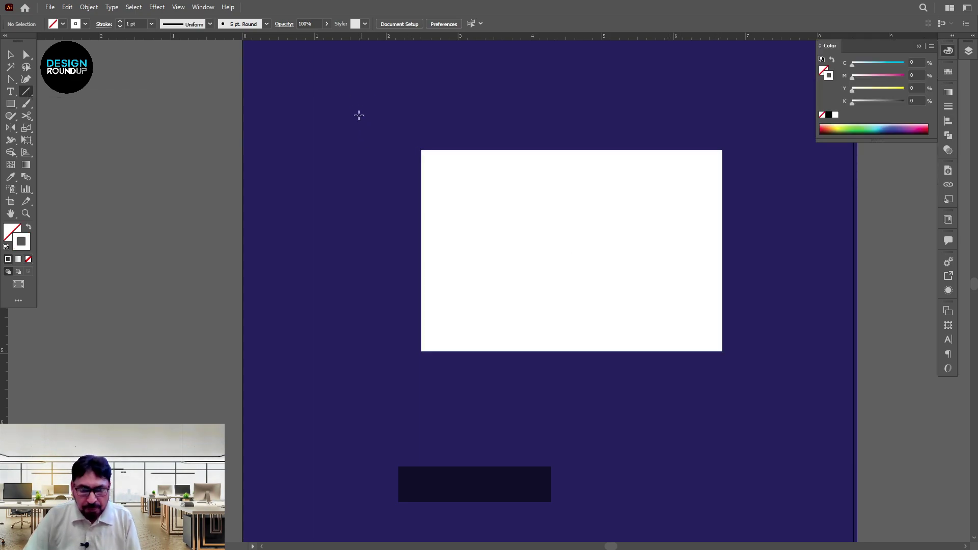
- Finish the vertical line left of the rectangle and start another line crossing it
{"action": "left_click", "coordinate": [357, 92]}
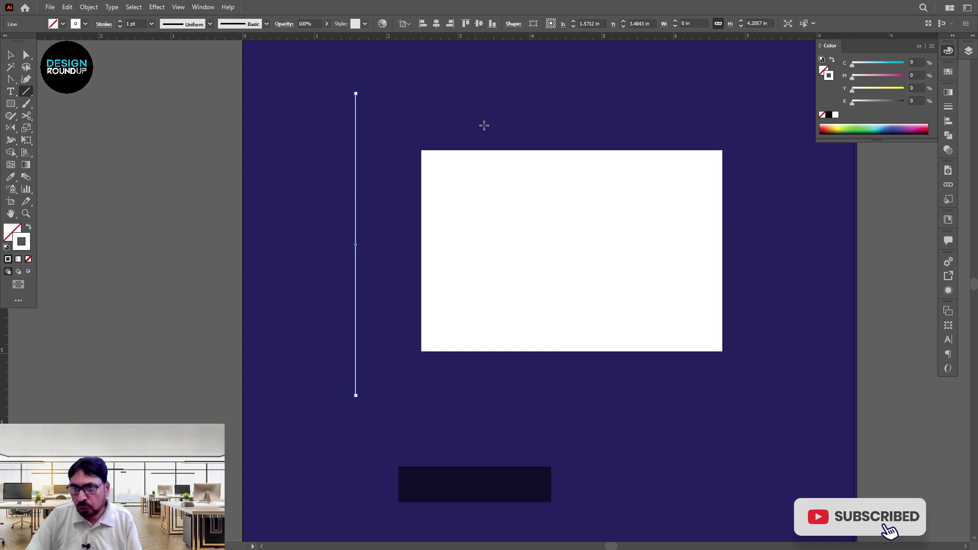
{"action": "left_click", "coordinate": [28, 96]}
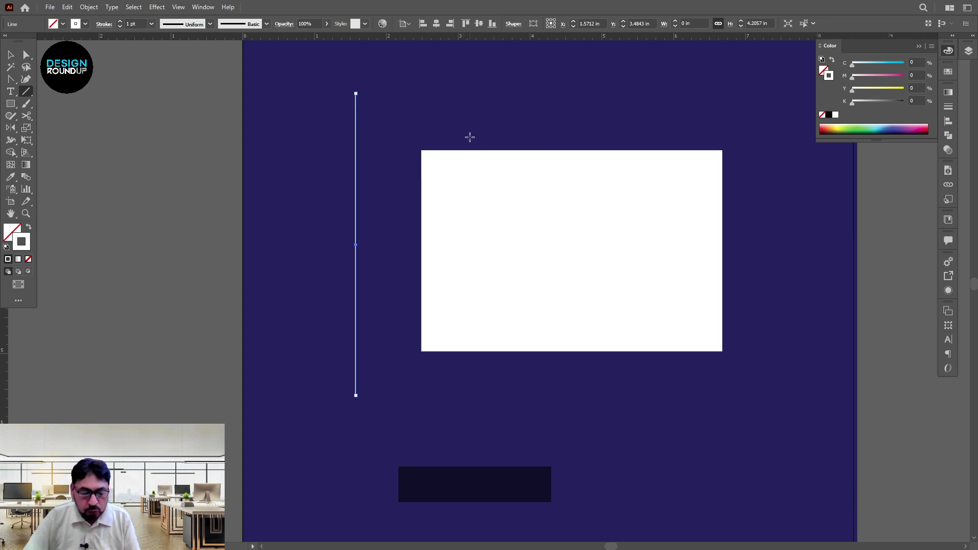
{"action": "left_click", "coordinate": [467, 112]}
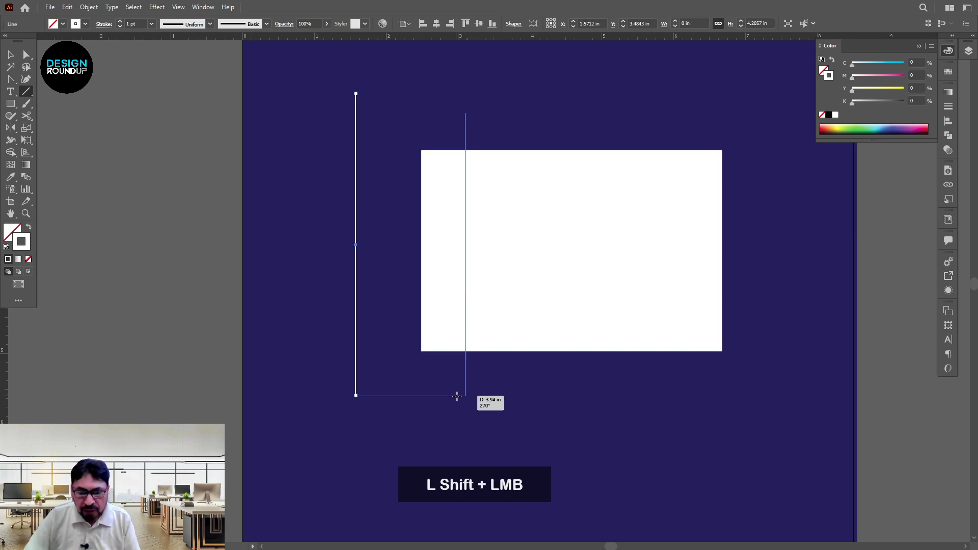
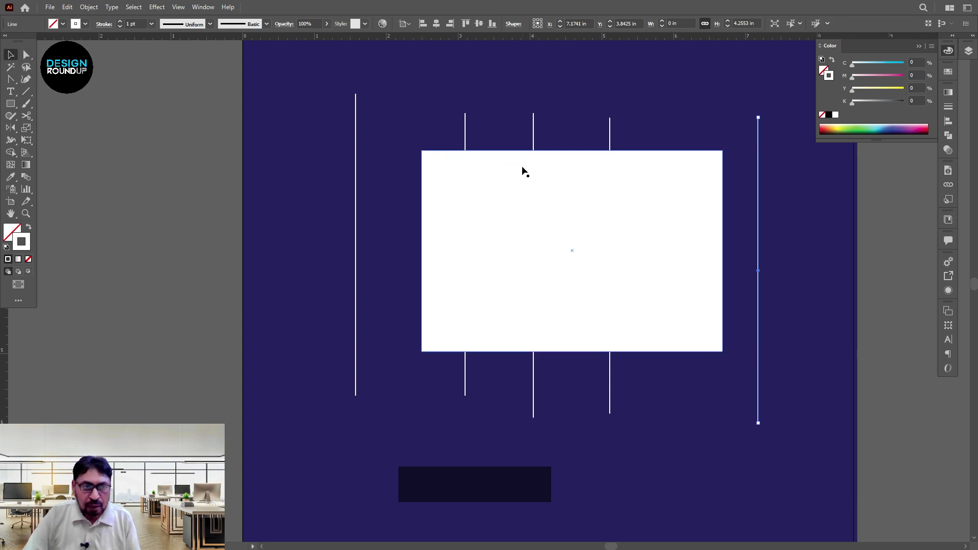
- Align the left line flush to the rectangle's edge with Horizontal Distribute Space at 0 in
{"action": "double_click", "coordinate": [346, 133]}
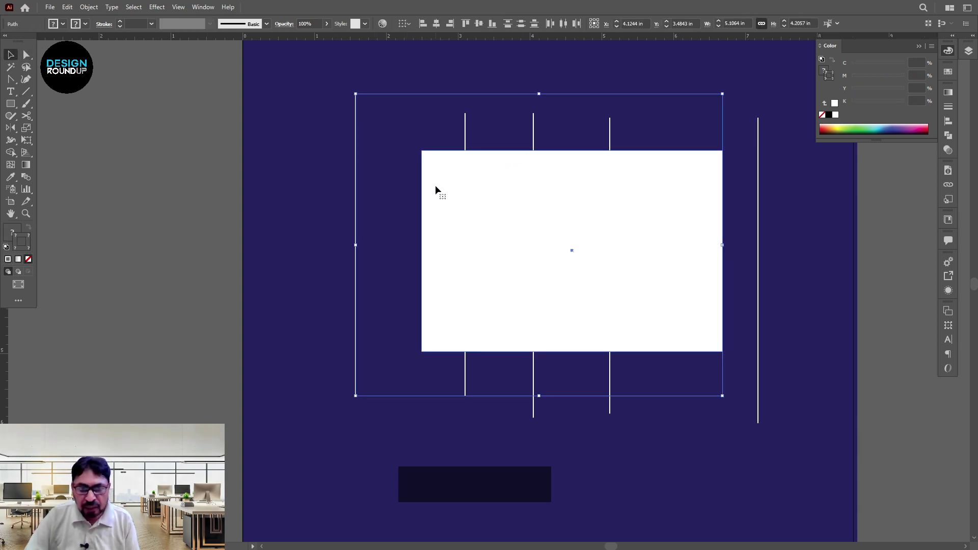
{"action": "left_click", "coordinate": [450, 185]}
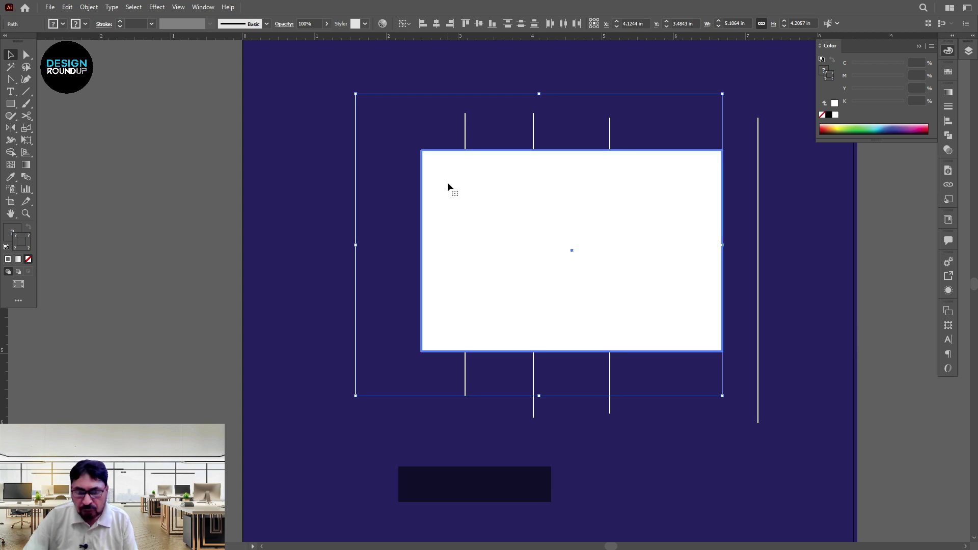
{"action": "left_click", "coordinate": [953, 130]}
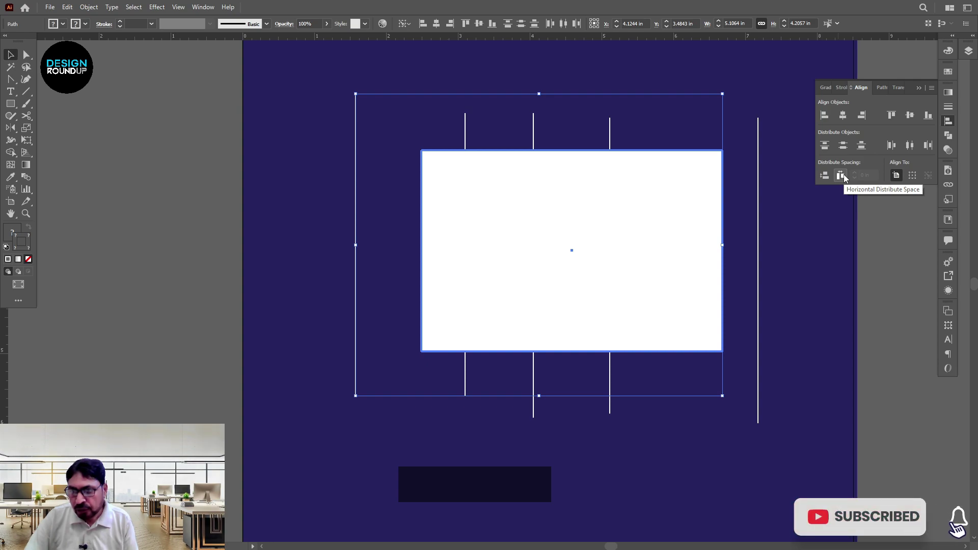
{"action": "left_click", "coordinate": [847, 179]}
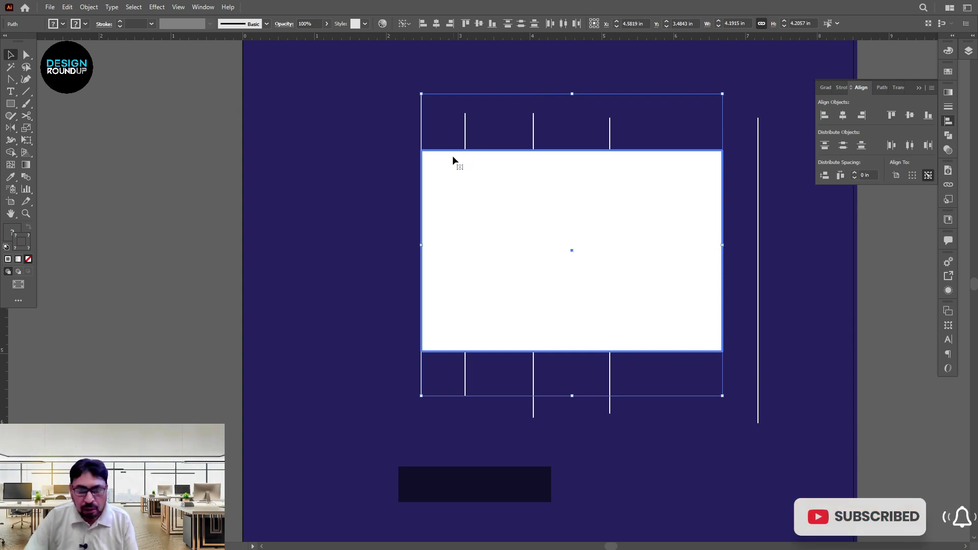
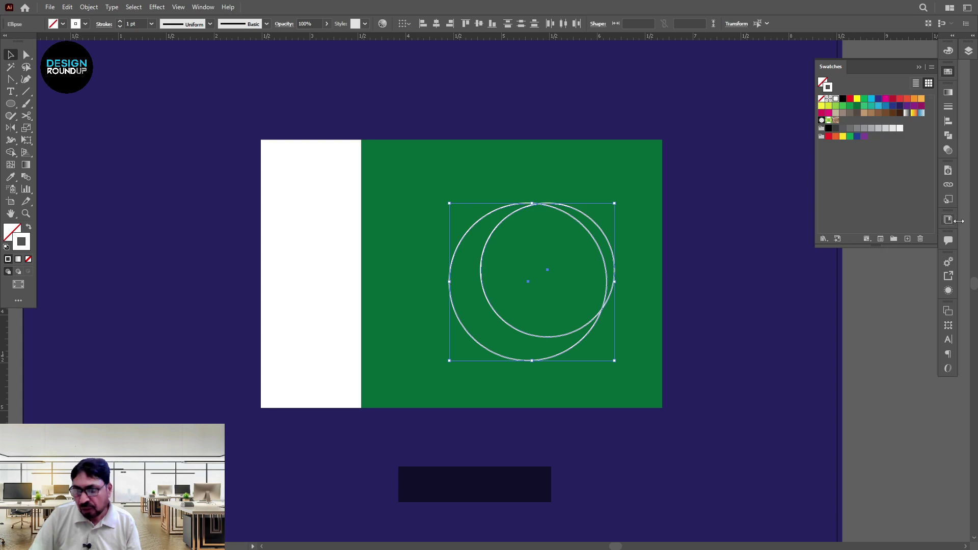
- Bring up Pathfinder to cut the overlapping circles into a crescent with Minus Front
{"action": "left_click", "coordinate": [953, 140]}
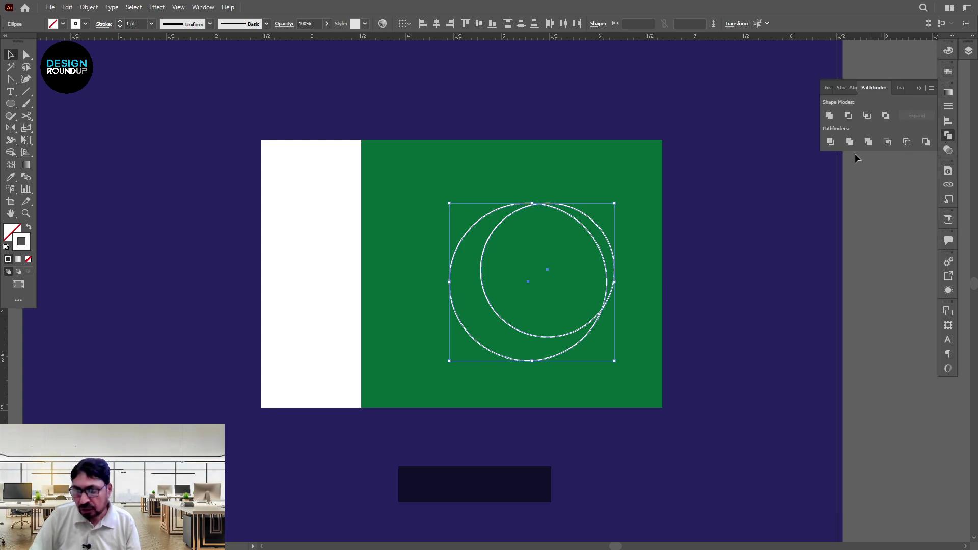